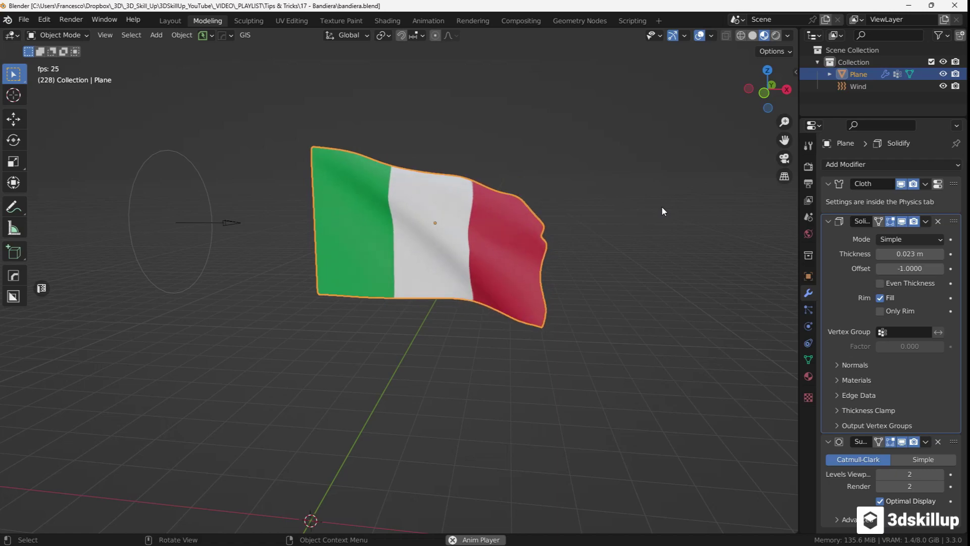
# Start a new default scene and select all of its objects.
pyautogui.press('n')
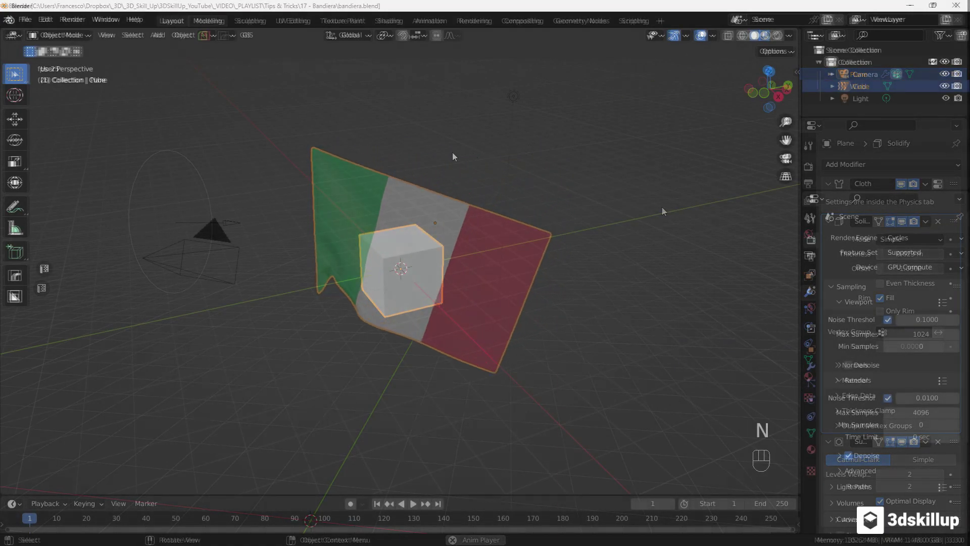
pyautogui.press('a')
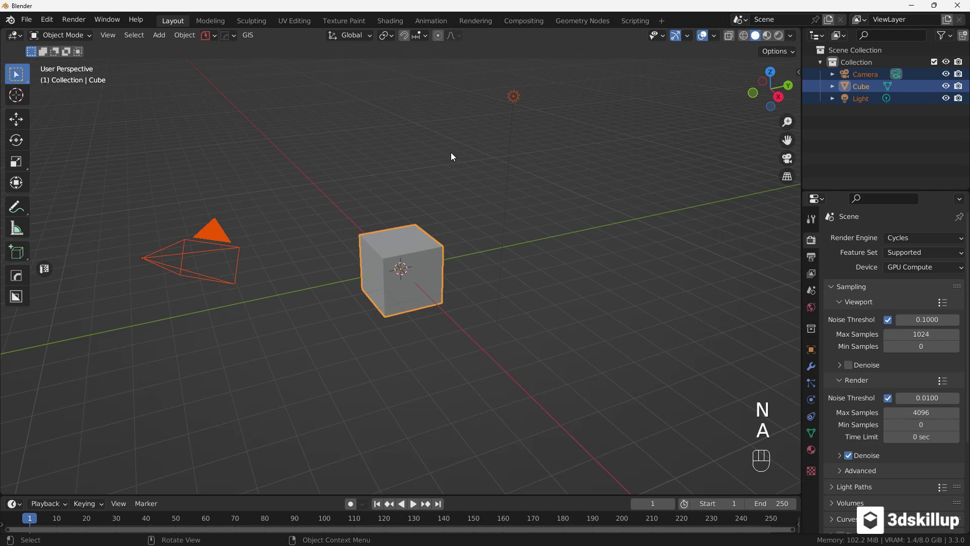
# Delete the default cube, camera and light, then view the empty scene from the front.
pyautogui.press('x')
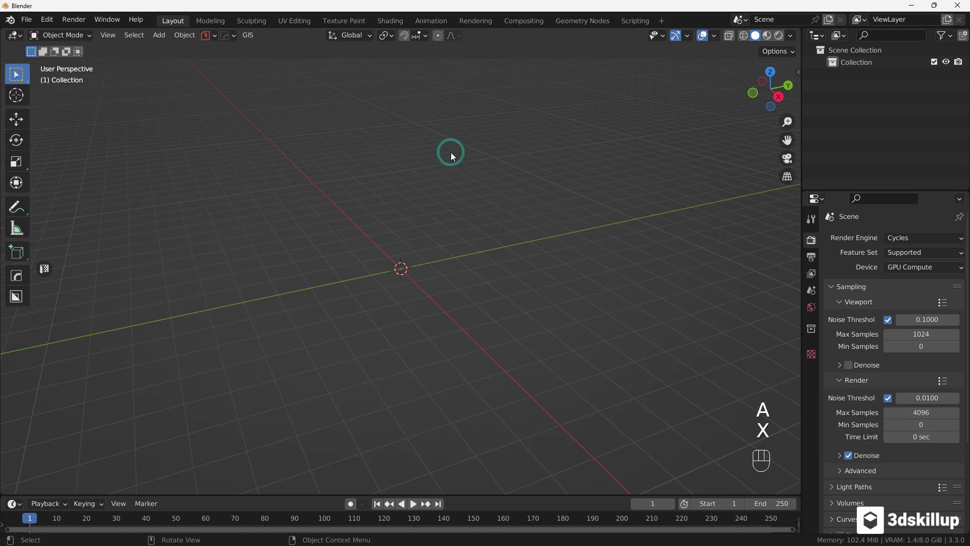
pyautogui.press('KP_1')
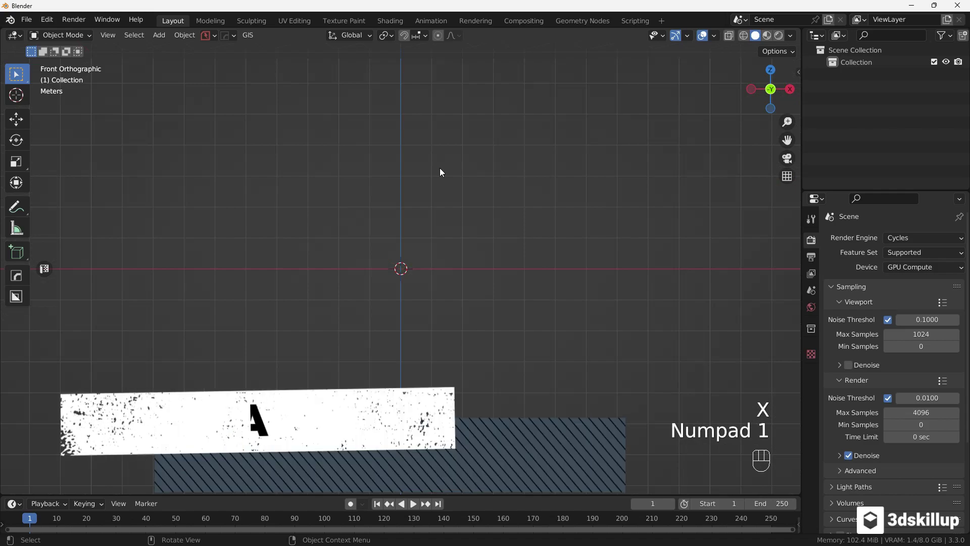
# Add a plane, rotate it 90 degrees on X to stand upright, and move it above the origin.
pyautogui.press('shift+a')
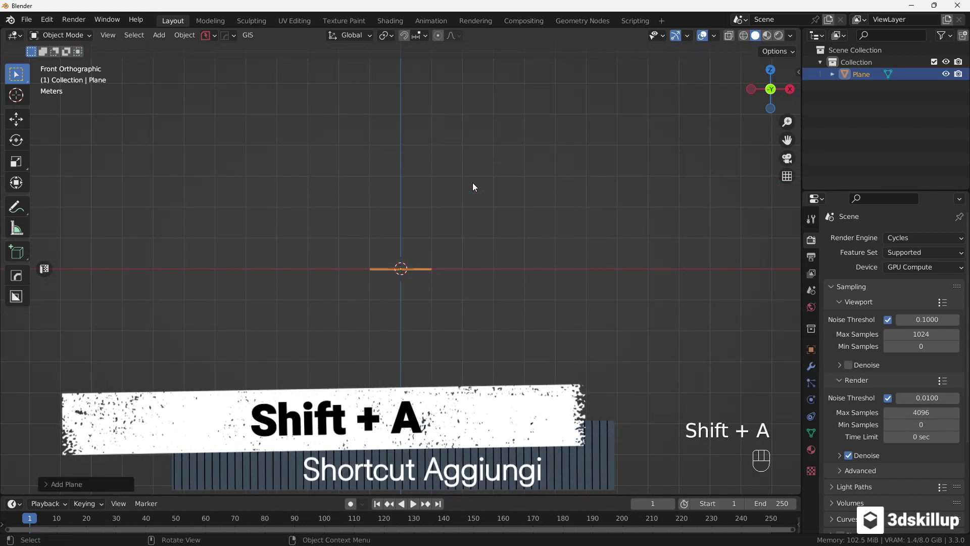
pyautogui.press('r')
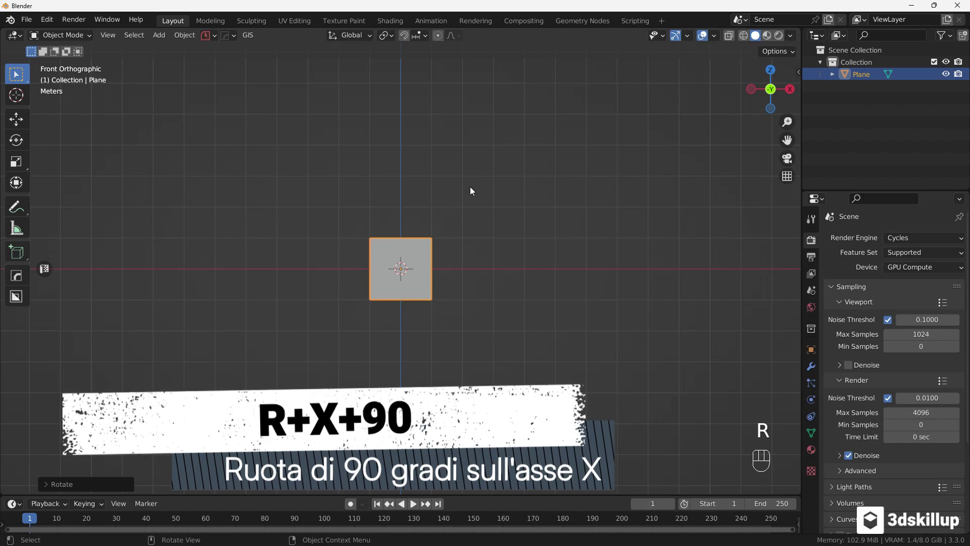
pyautogui.press('g')
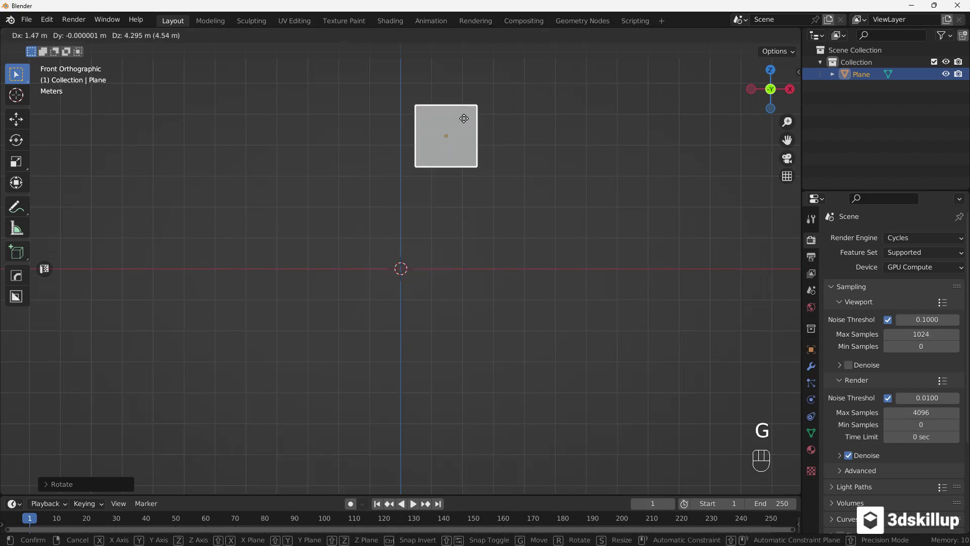
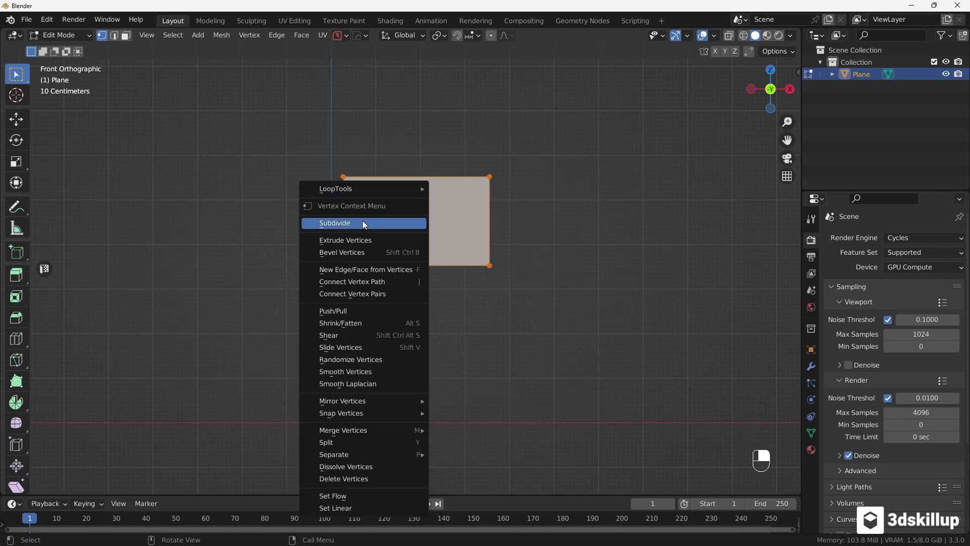
# Subdivide the rectangular plane with 20 cuts into a dense grid.
pyautogui.moveTo(69, 491); pyautogui.dragTo(392, 302)
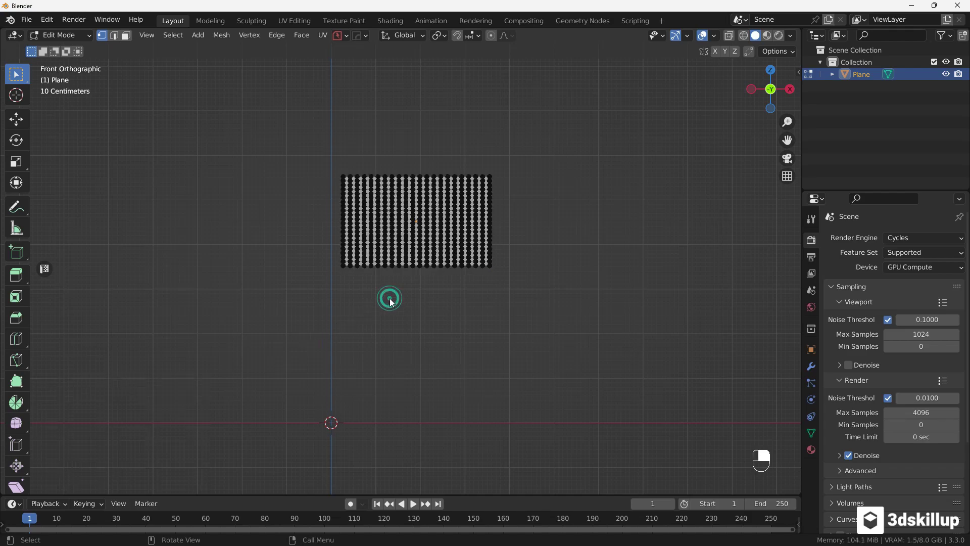